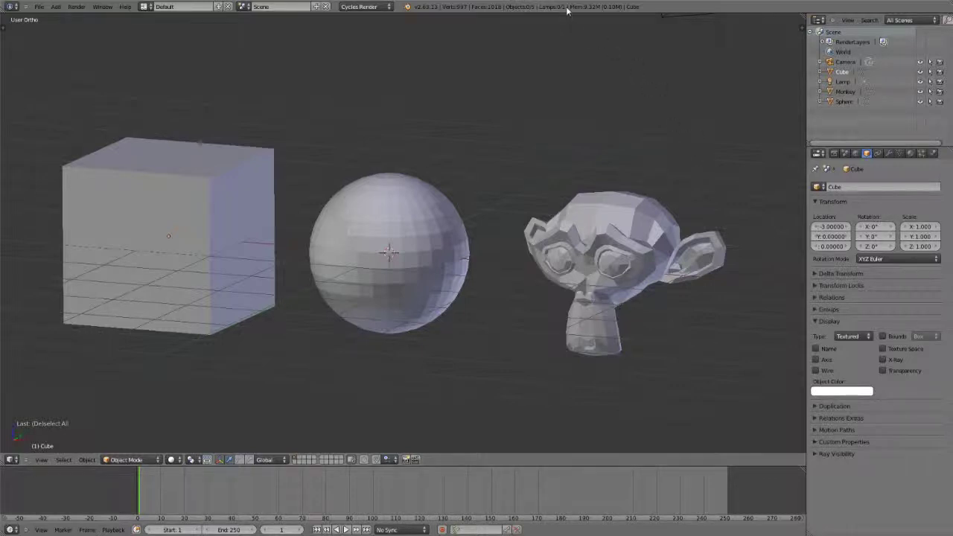
Select the cube in the 3D viewport as the active object
click(569, 11)
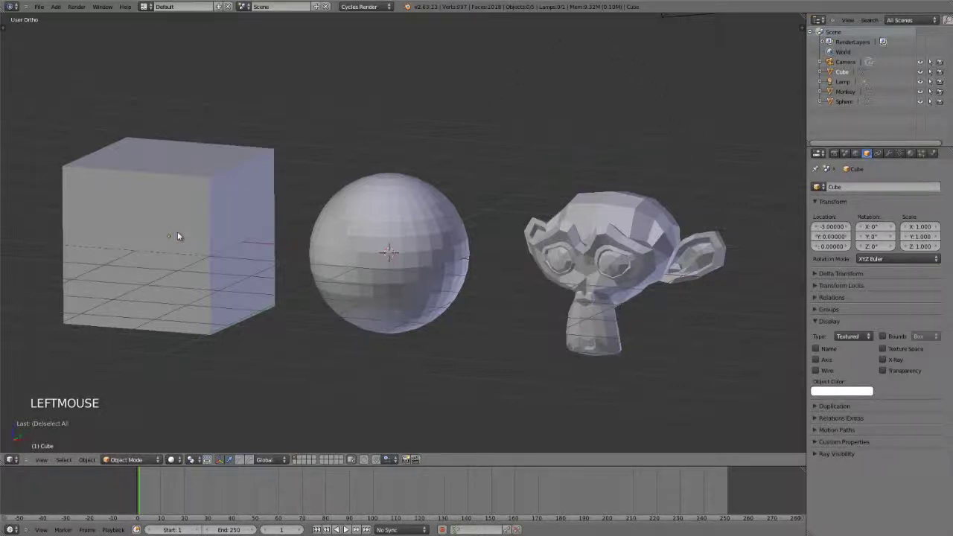
right_click(179, 234)
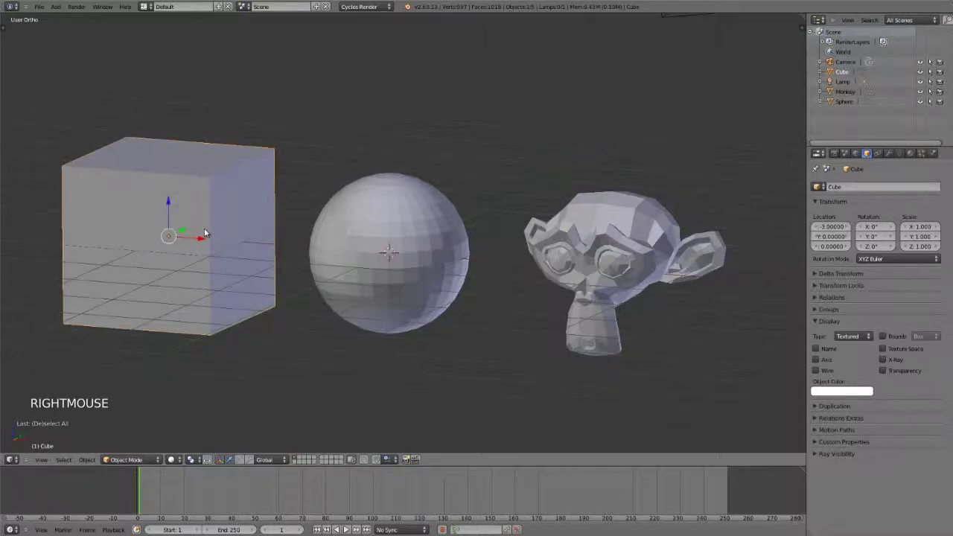
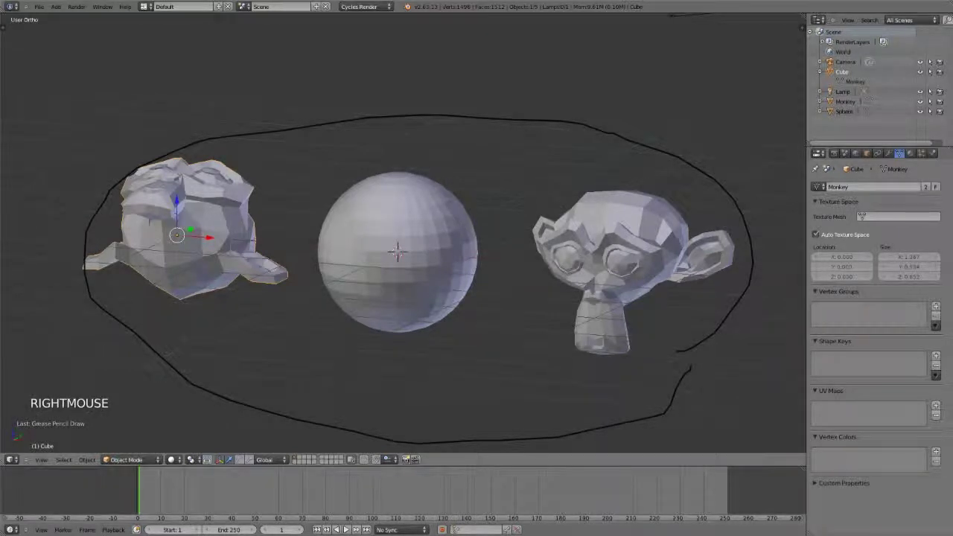
Select the original monkey, check both monkeys highlight in Edit Mode, and show its Object transform settings
right_click(612, 257)
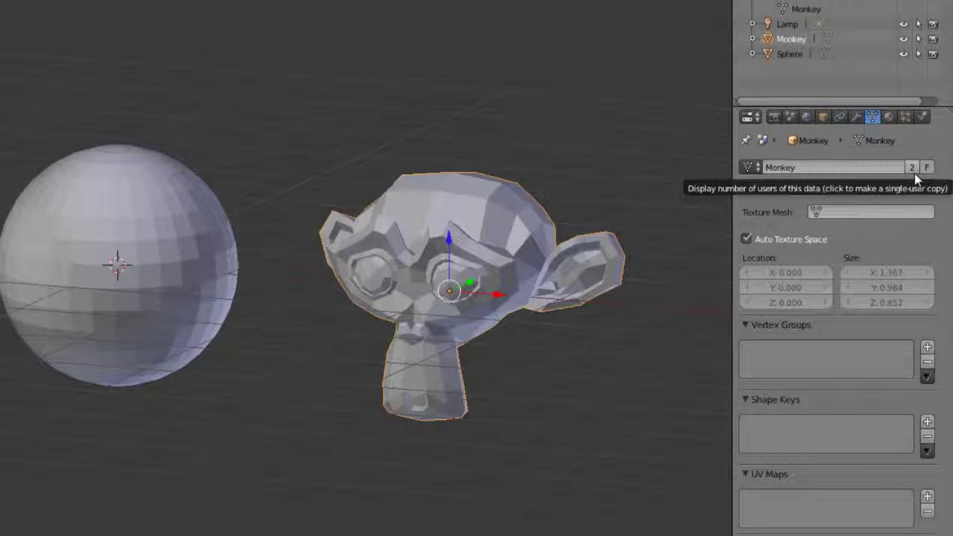
key(Tab)
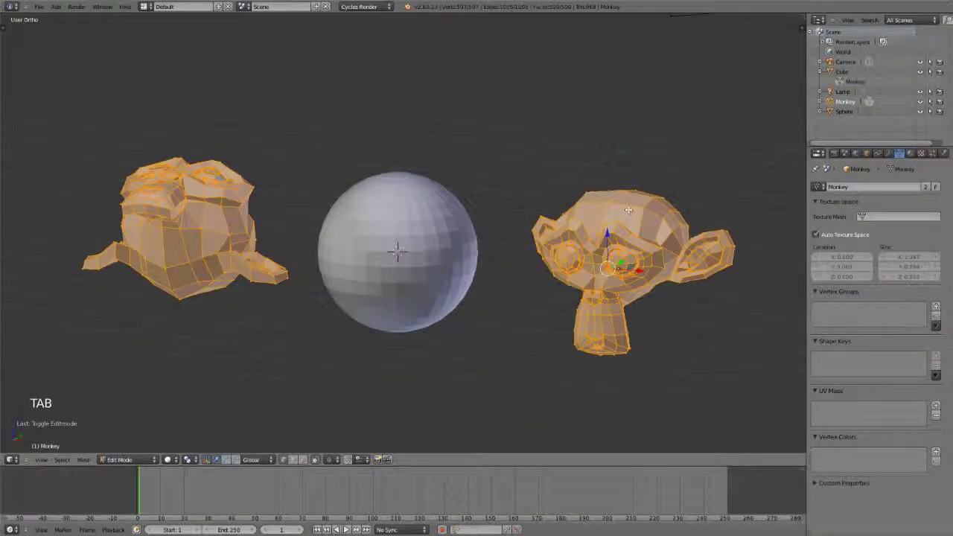
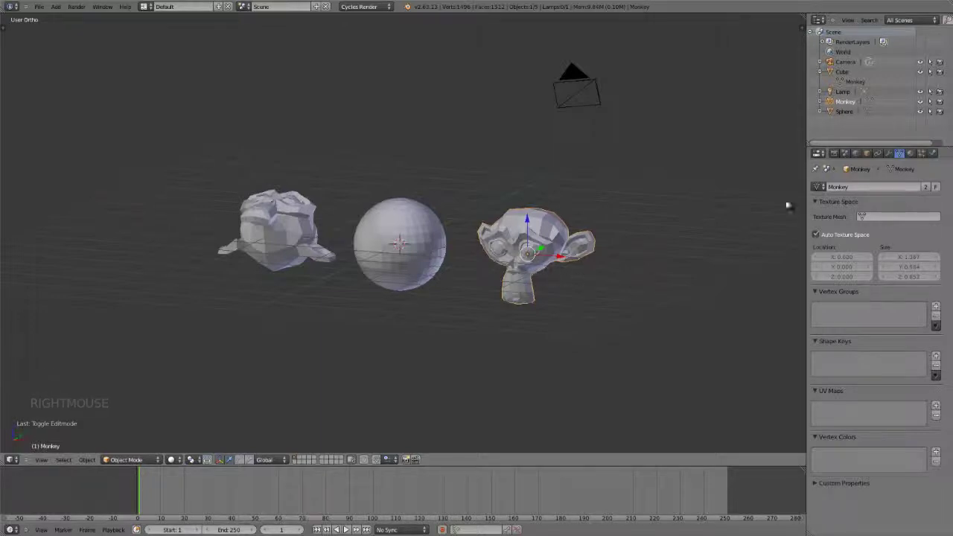
click(871, 153)
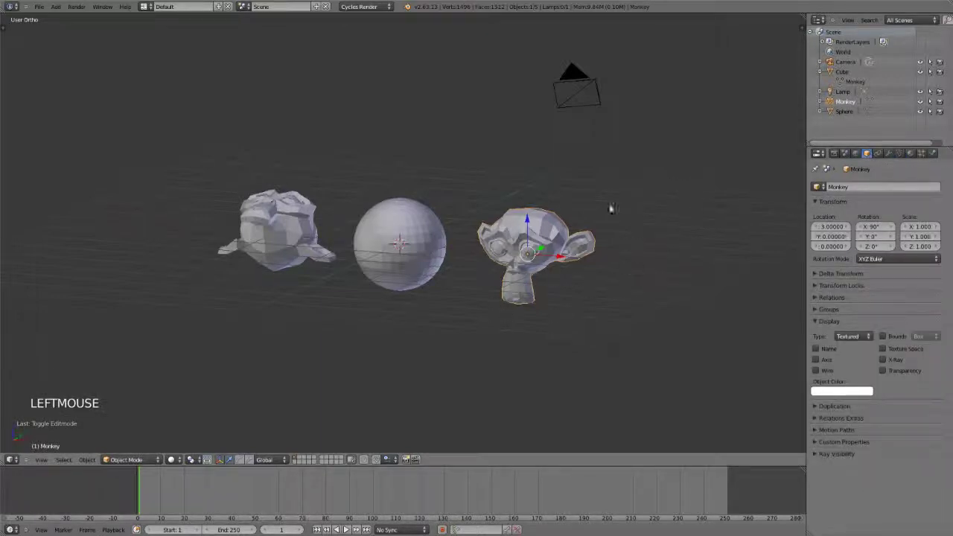
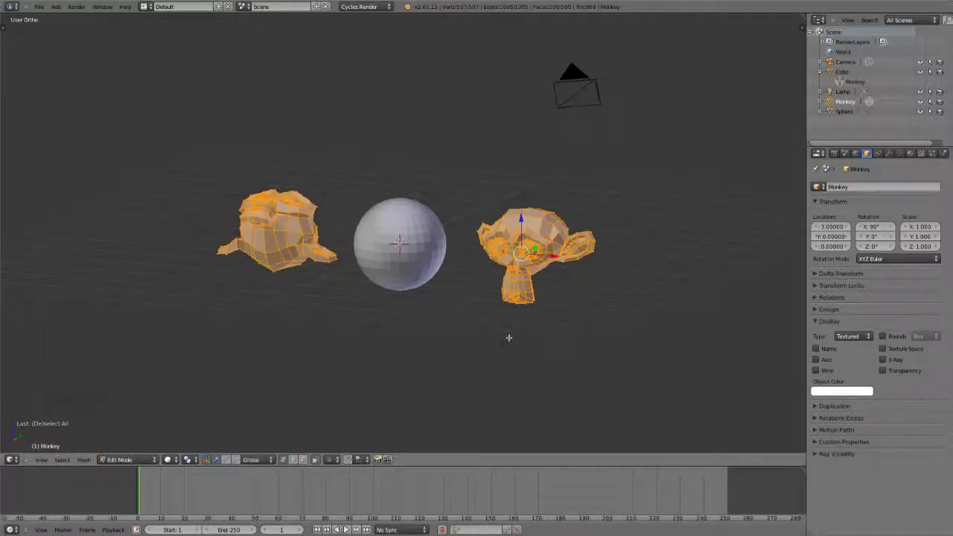
key(Tab)
scroll(up, 3)
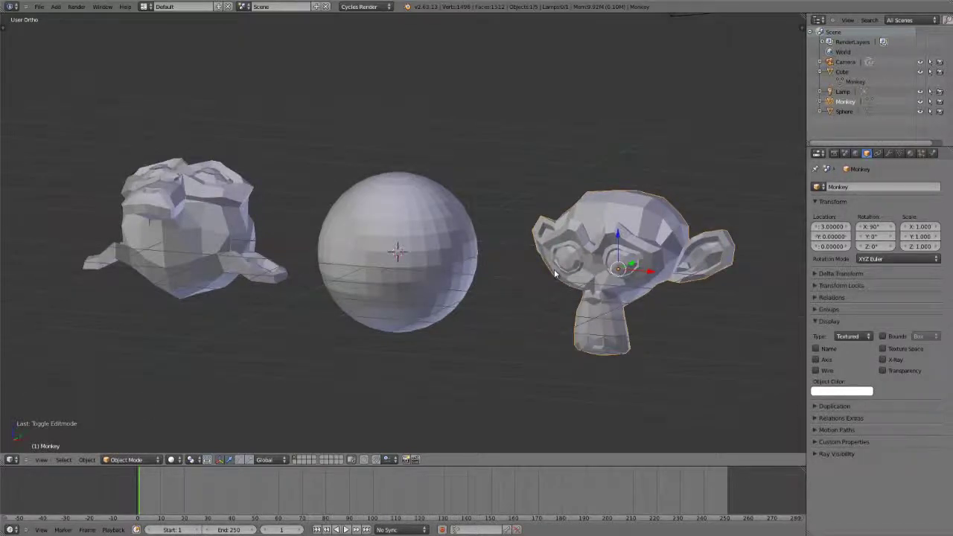
scroll(down, 3)
middle_click(499, 271)
Select the lamp above the sphere and monkey heads in the viewport
scroll(down, 3)
middle_click(493, 136)
right_click(495, 110)
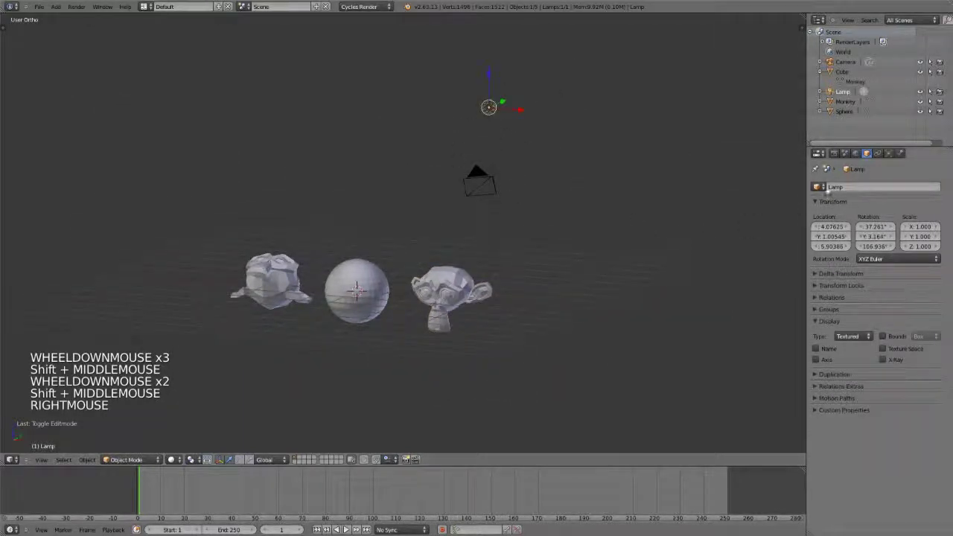
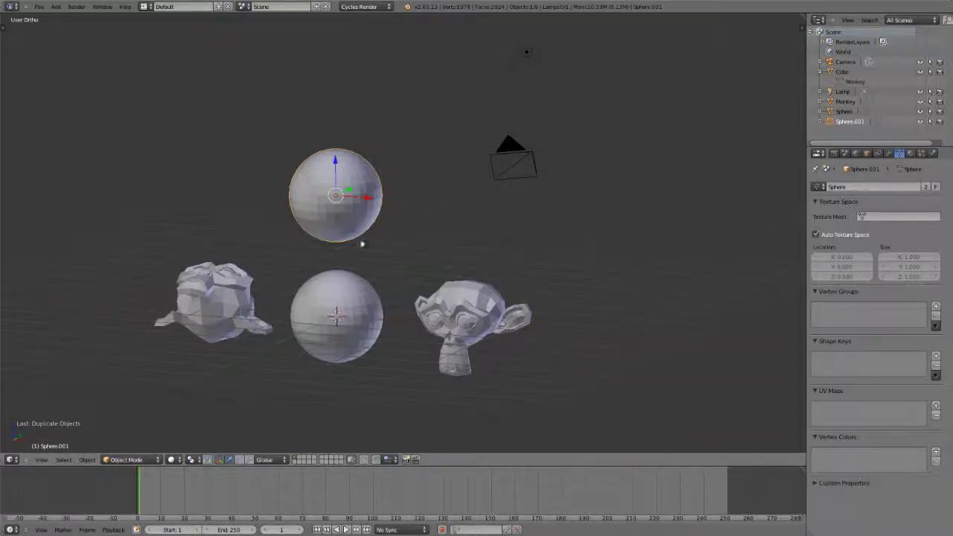
Delete the duplicated Sphere.001 and select the original sphere
middle_click(364, 236)
scroll(up, 3)
key(x)
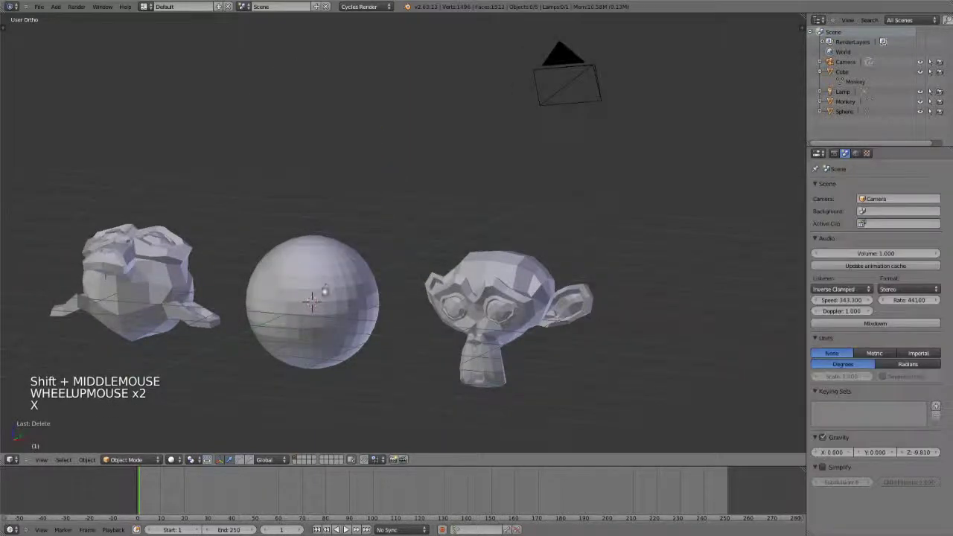
right_click(310, 329)
middle_click(428, 276)
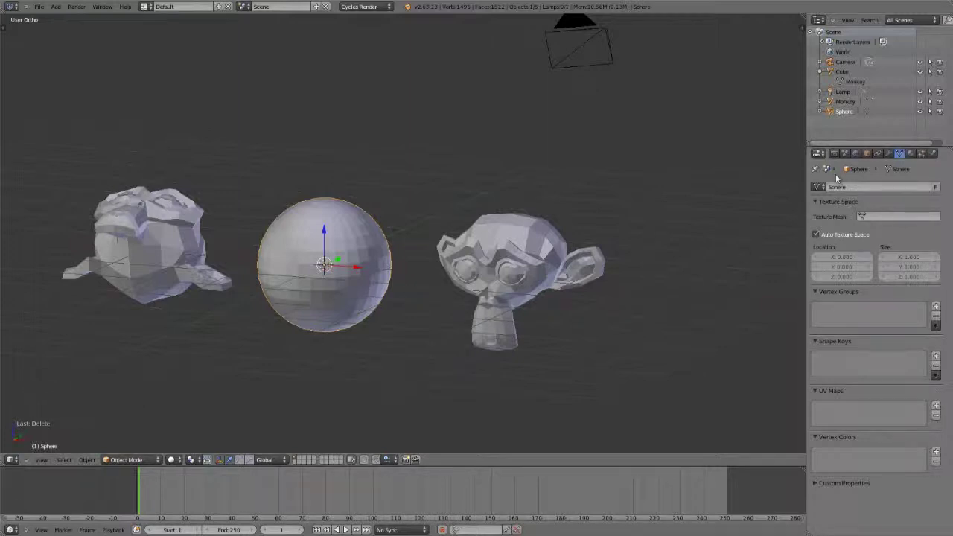
Add an Empty from the Add menu, toggle wireframe, then delete the Empty again
key(shift+a)
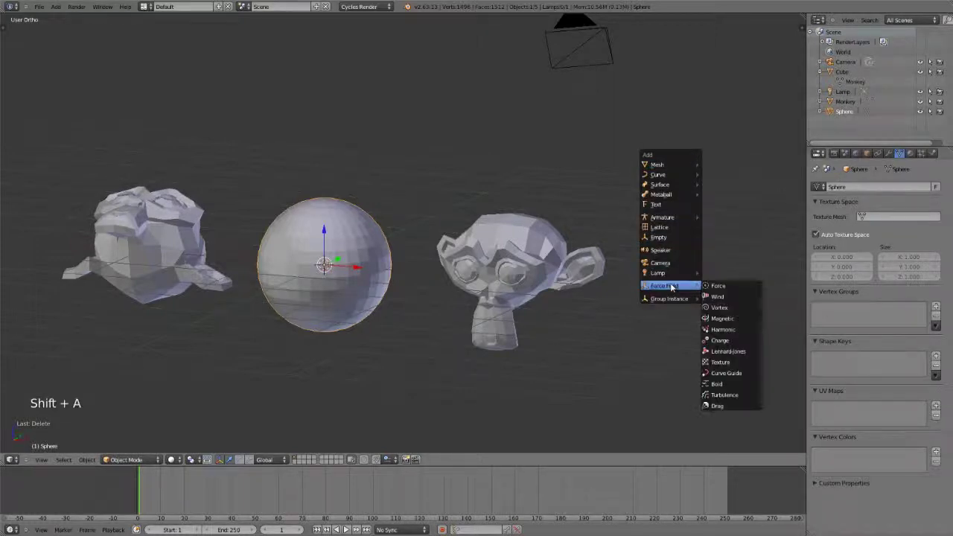
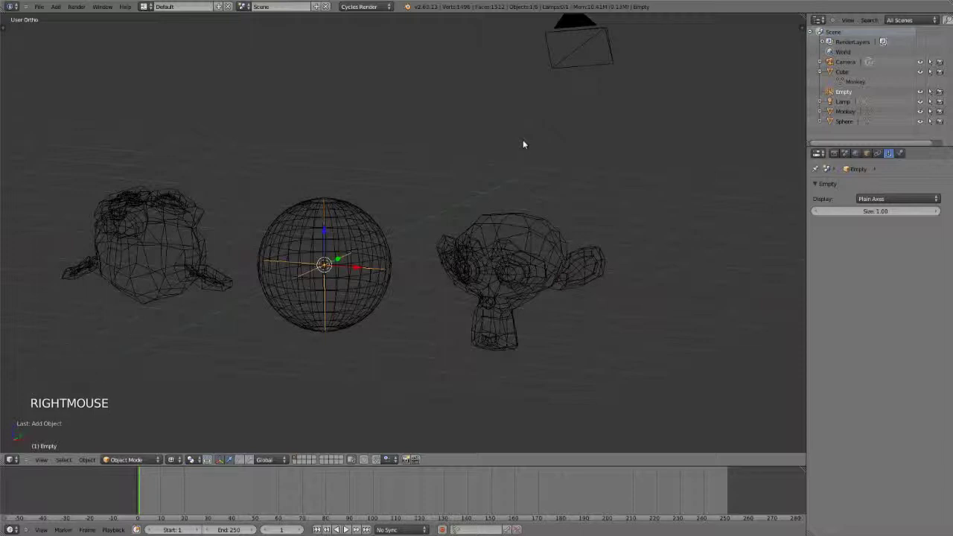
key(x)
key(z)
key(shift+a)
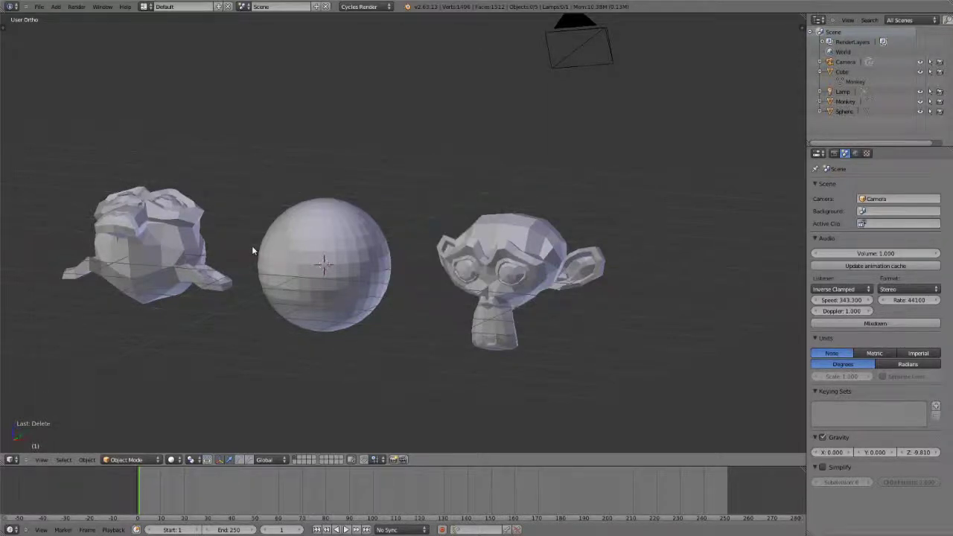
Create a new Diffuse BSDF material on the selected sphere from the Material settings
right_click(332, 277)
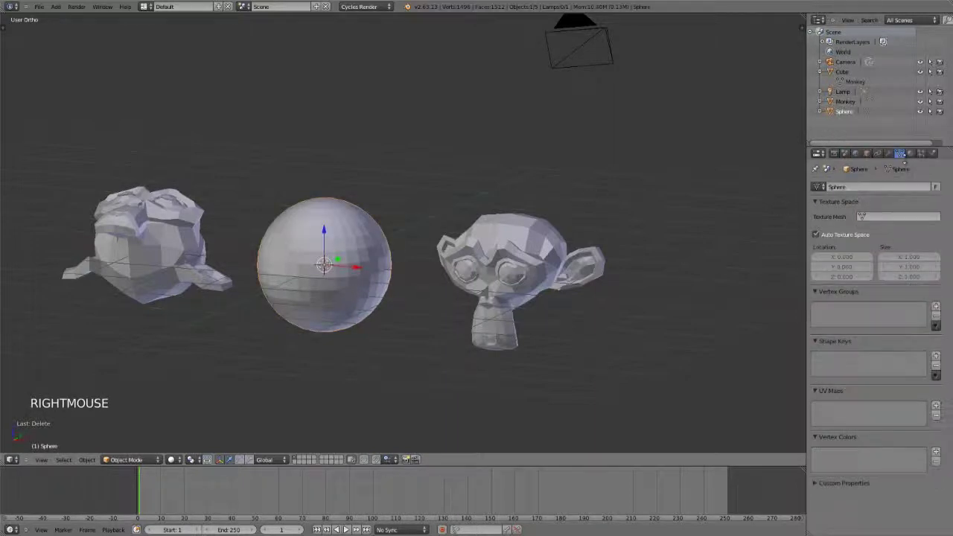
click(915, 152)
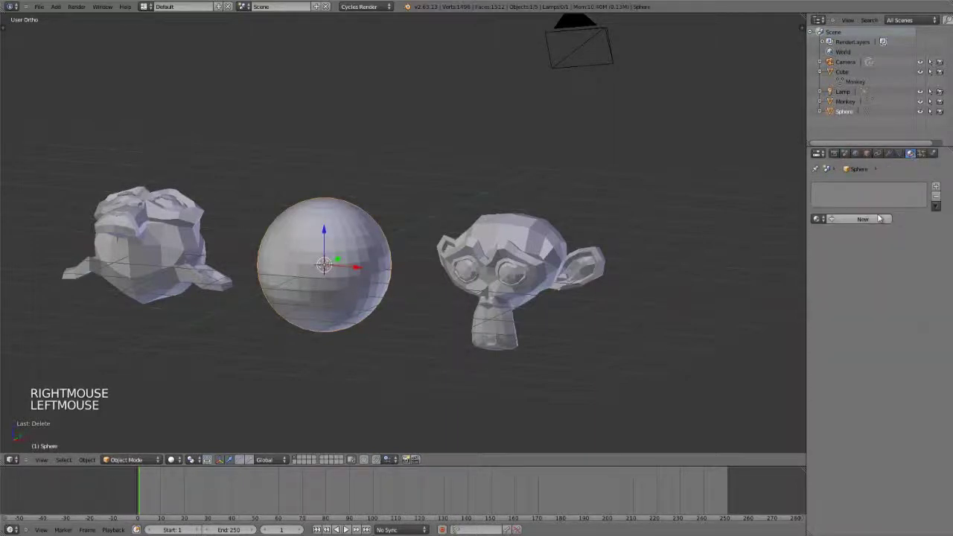
click(880, 218)
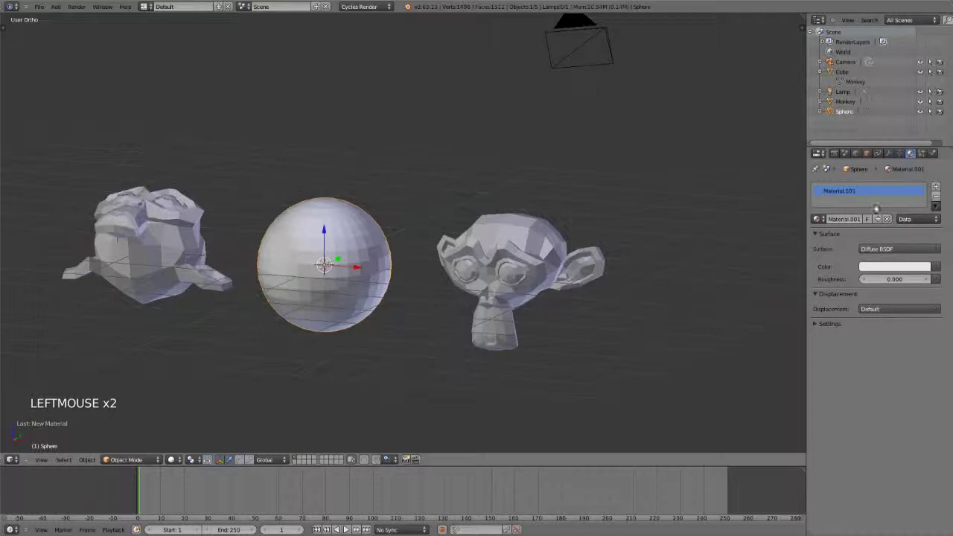
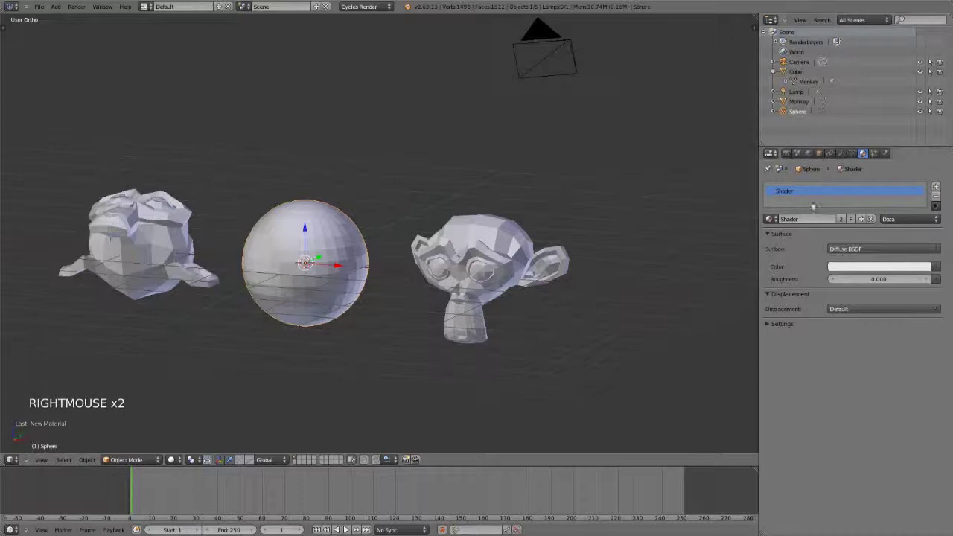
Select the monkey and orbit the view around the scene to inspect it
right_click(507, 278)
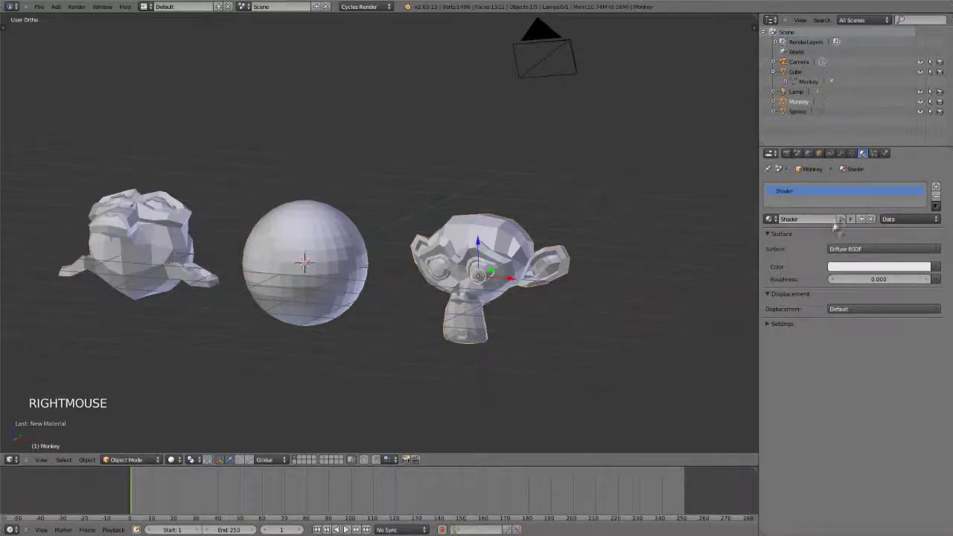
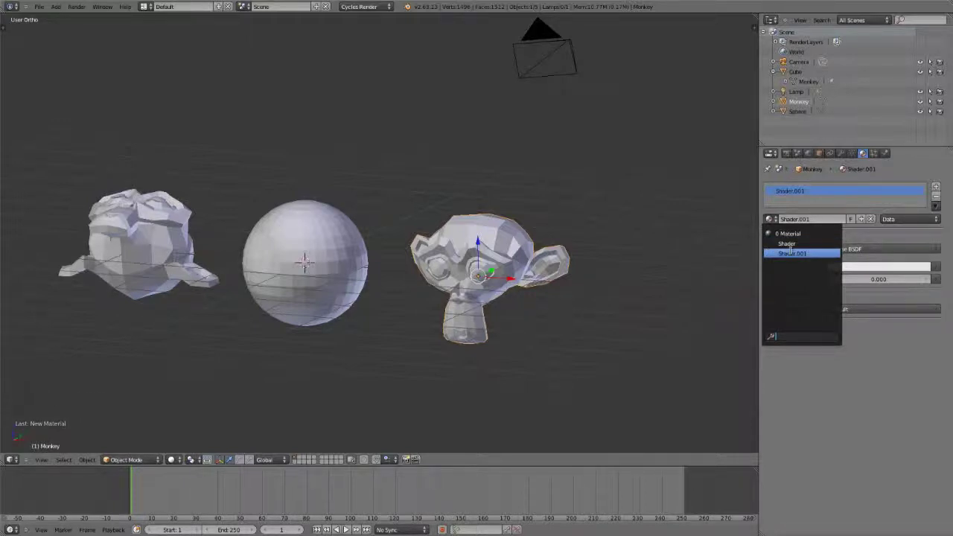
scroll(up, 3)
middle_click(410, 303)
scroll(down, 3)
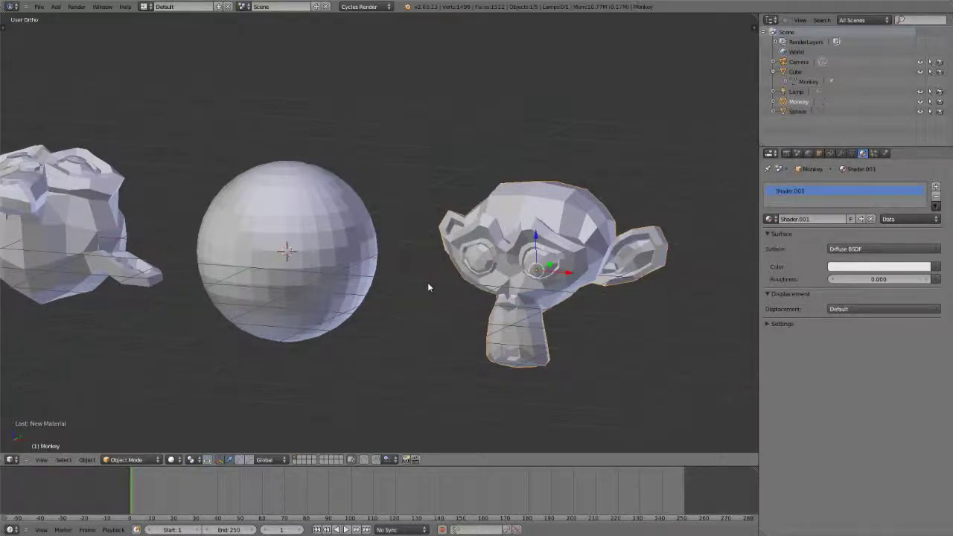
scroll(down, 3)
middle_click(440, 261)
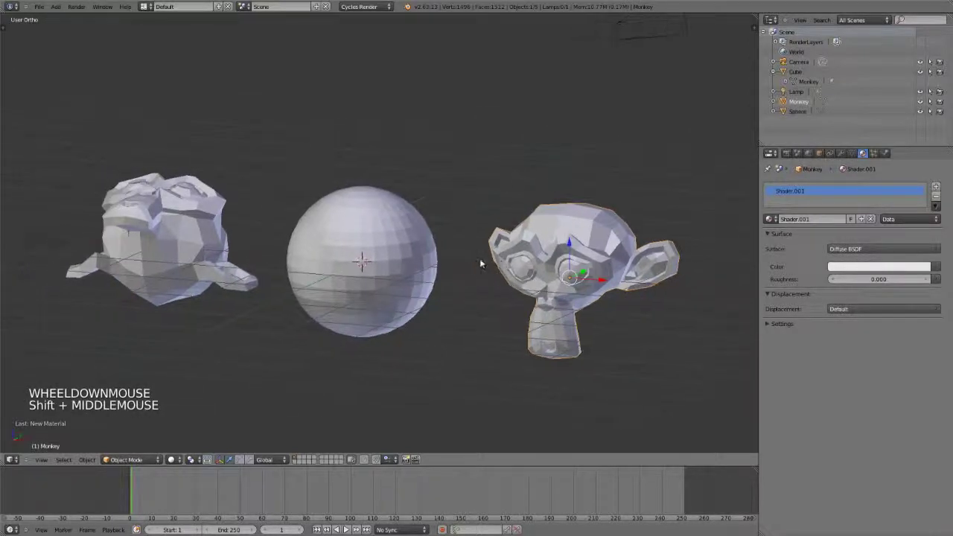
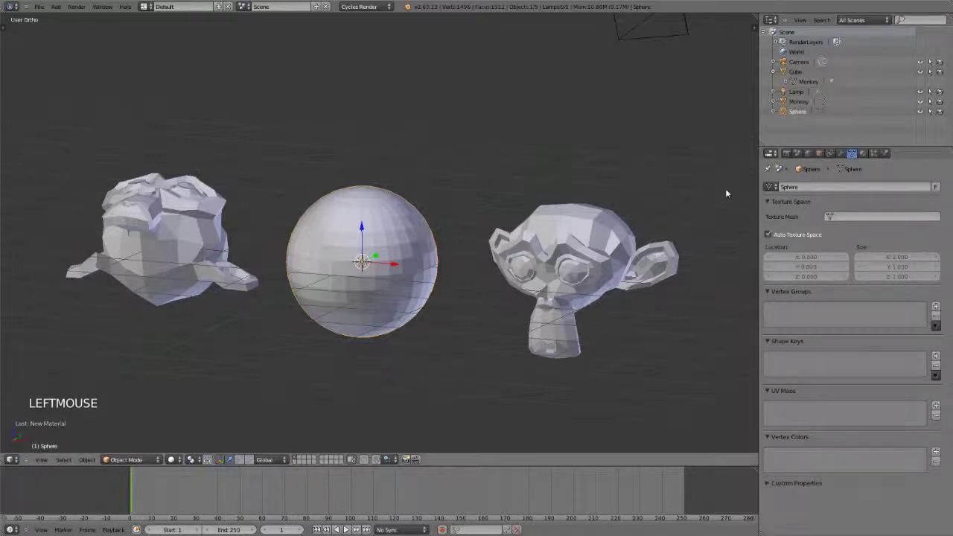
Delete the selected sphere object with X, leaving the two monkey heads
key(x)
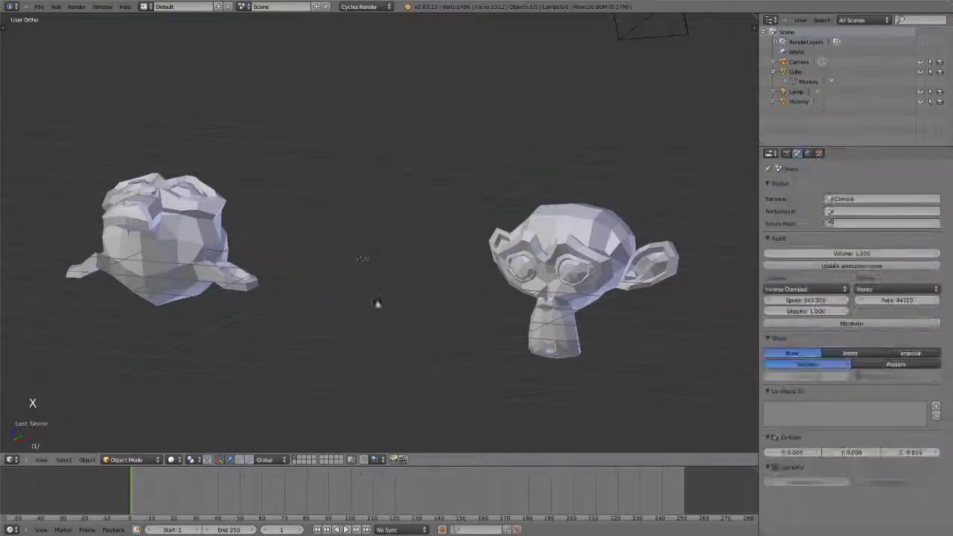
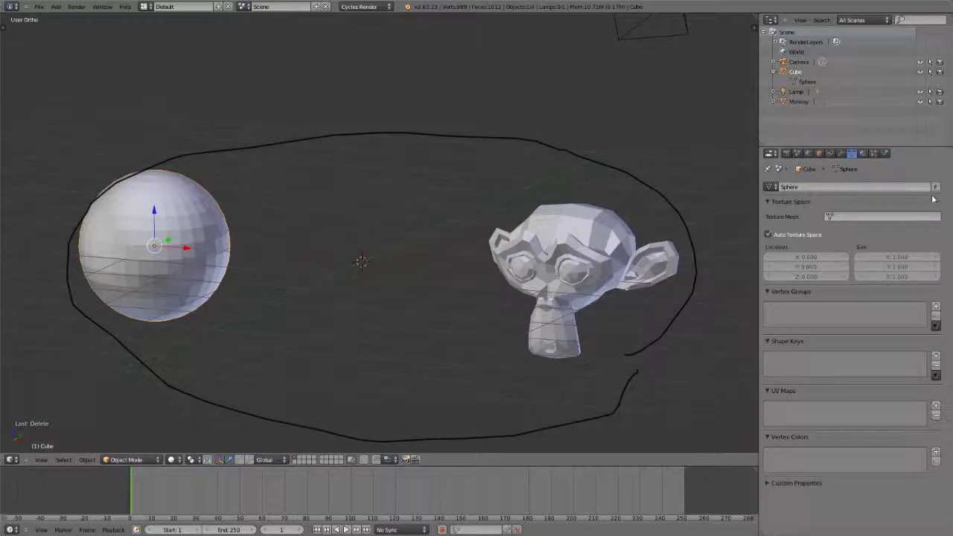
Browse the available meshes in the Object Data tab for the Cube object
click(939, 187)
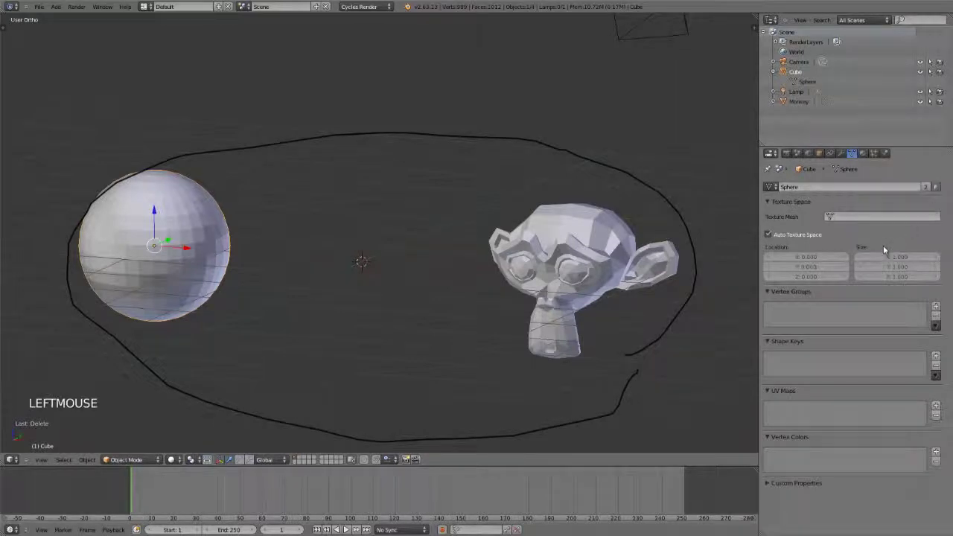
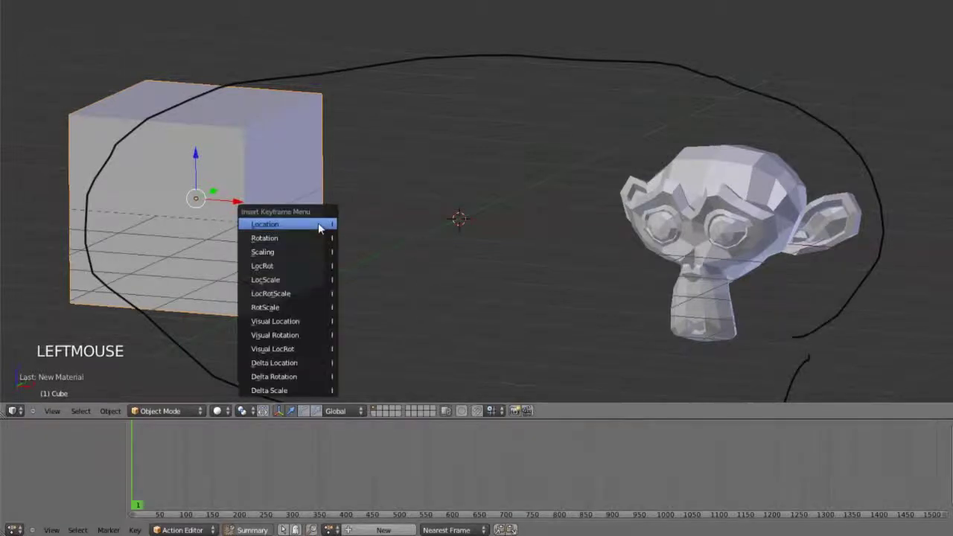
Insert location keyframes for the cube at two frames, creating CubeAction
key(i)
scroll(down, 3)
click(383, 454)
key(g)
key(i)
click(329, 527)
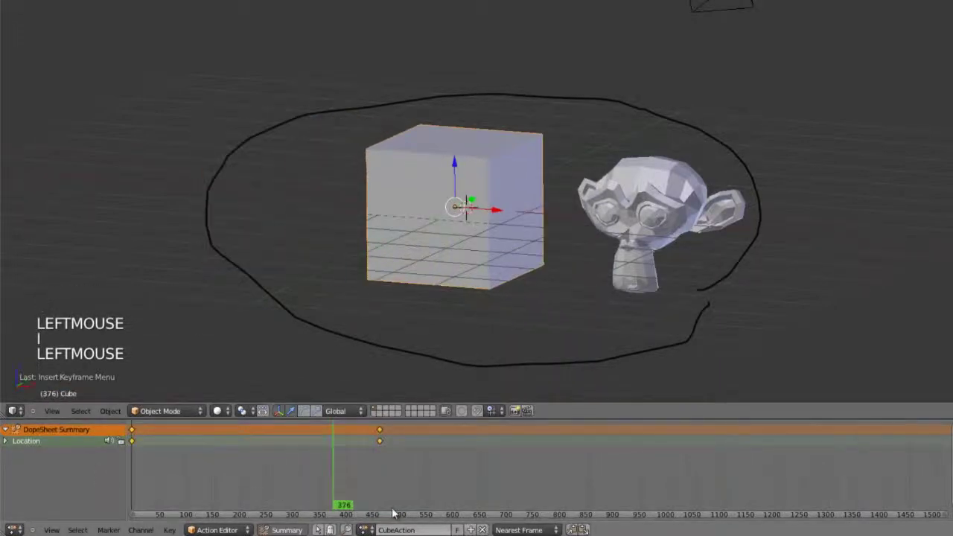
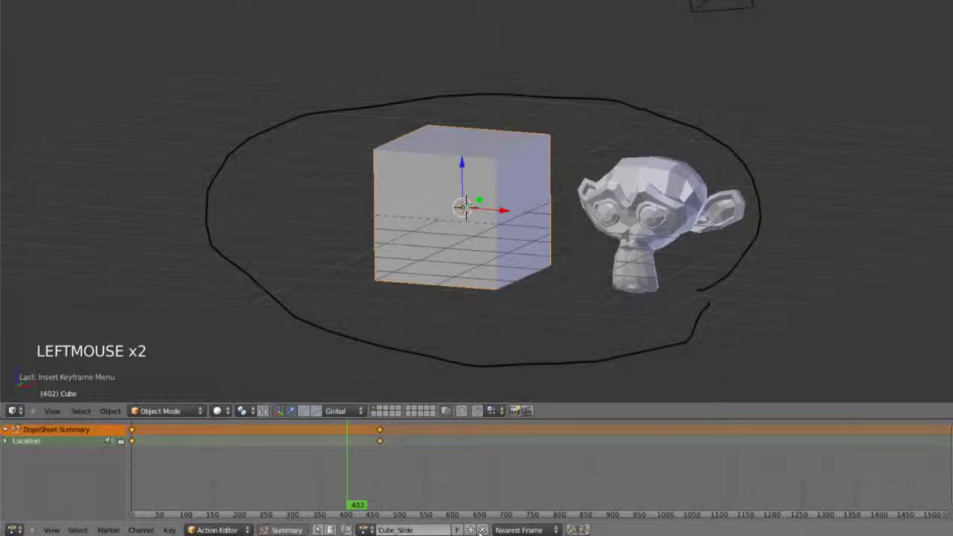
Add a new action, move the cube and insert location keyframes for it
click(294, 528)
key(shift+Left)
key(i)
click(329, 528)
key(g)
key(i)
key(d)
Assign the Cube_Up action to the cube from the Action Editor browser
right_click(329, 528)
scroll(down, 3)
middle_click(329, 528)
scroll(up, 3)
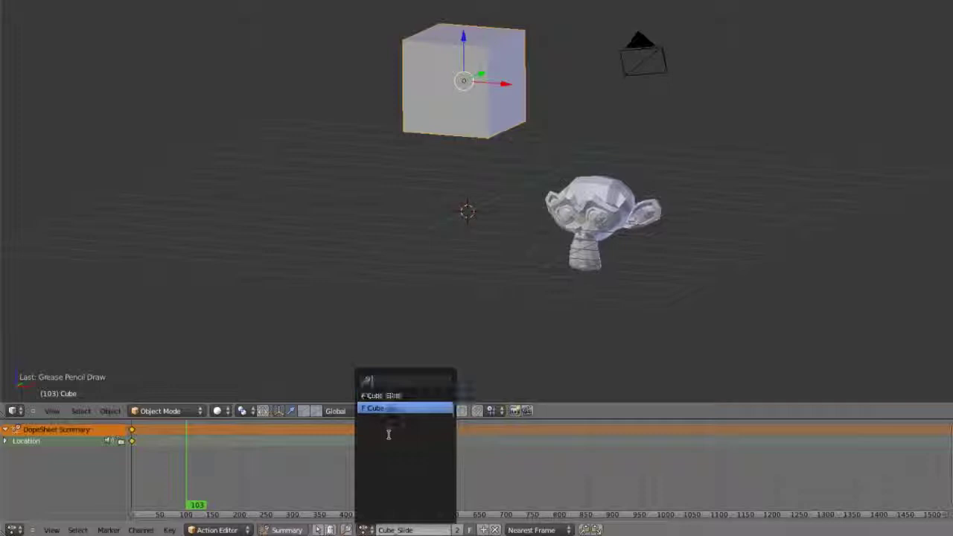
click(329, 528)
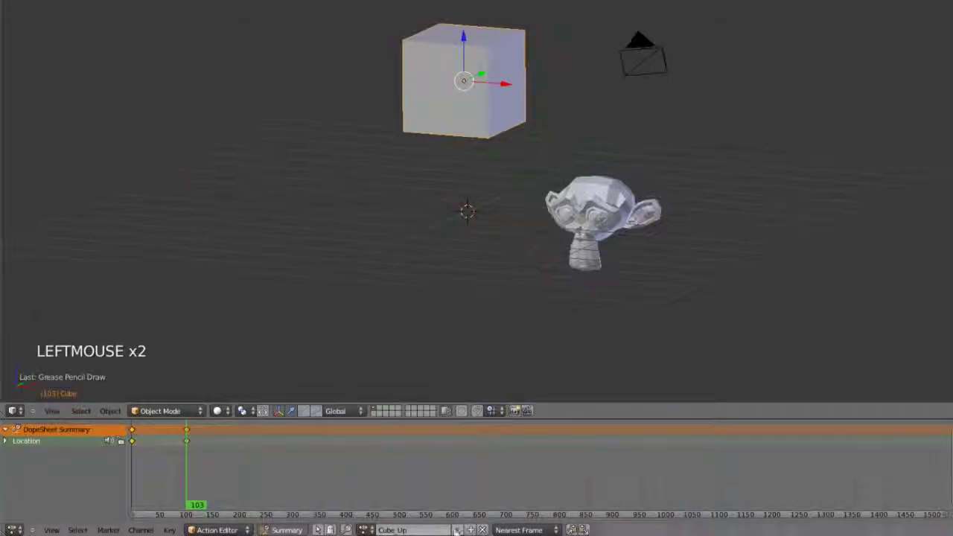